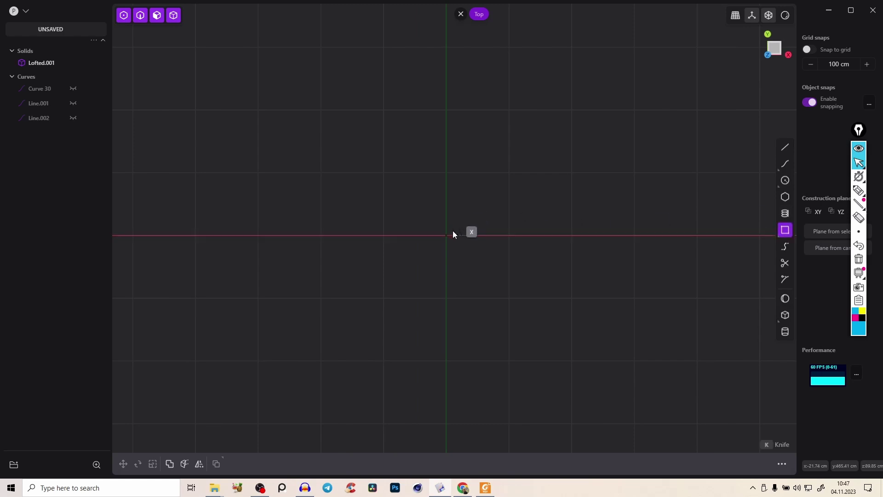
Extrude the new rectangle up into open box walls as a sheet, then cancel the rim extension.
key("Escape")
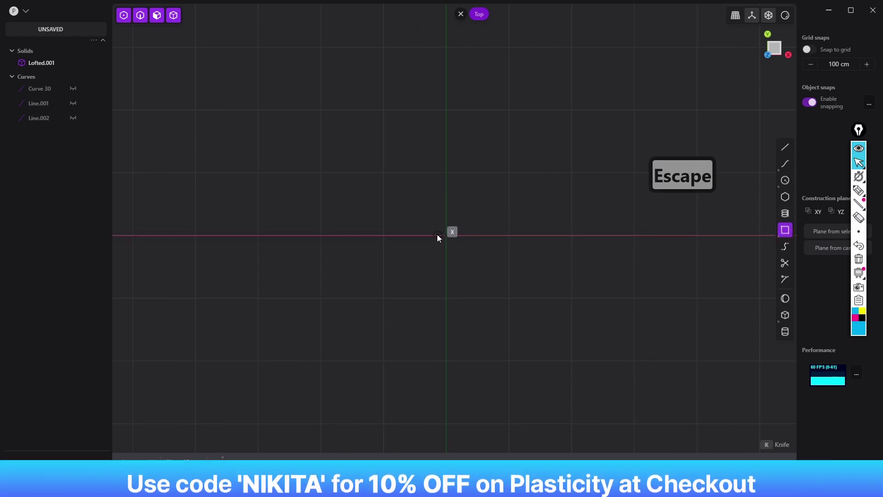
key("c")
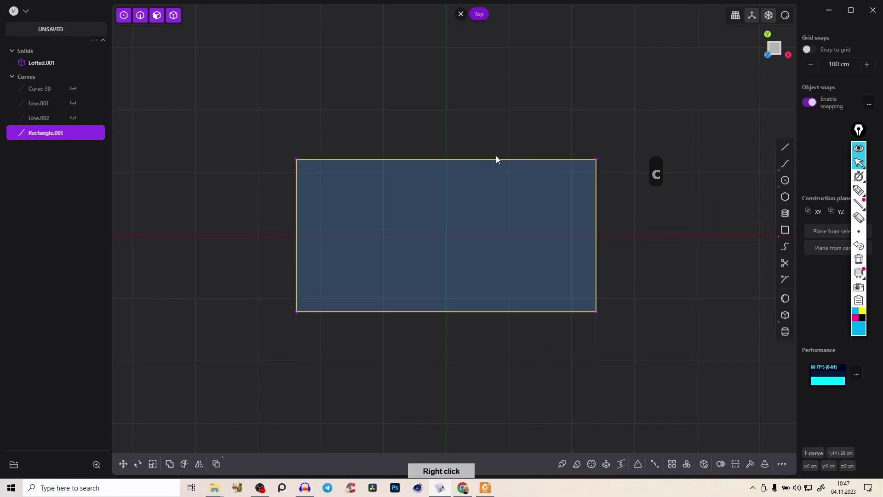
key("e")
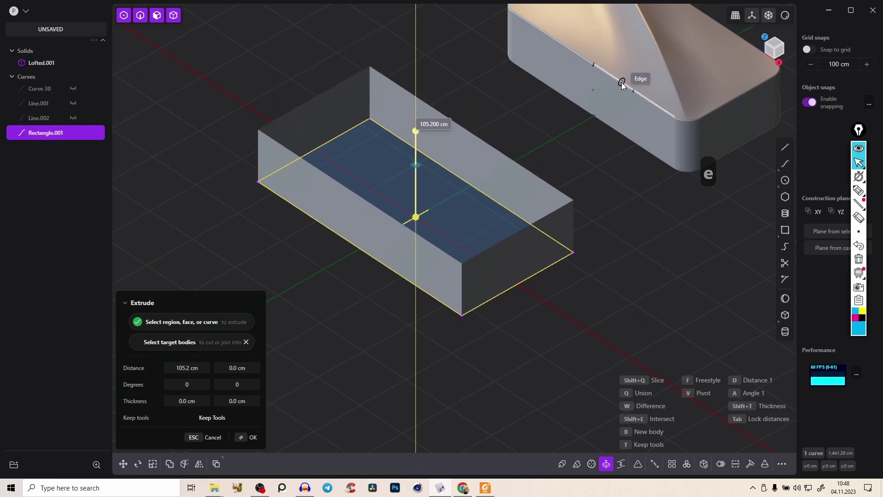
key("e")
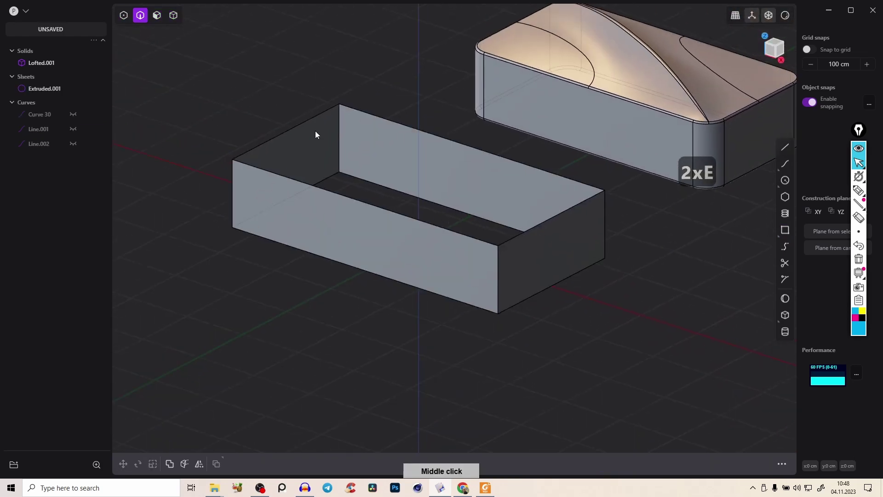
key("2")
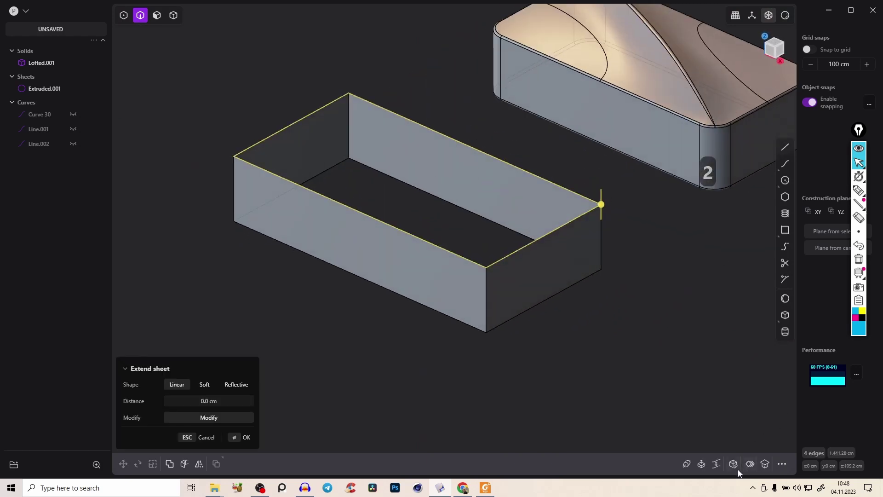
key("ctrl+z")
Draw two perpendicular straight lines crossing over the open box.
key("2")
type("2a")
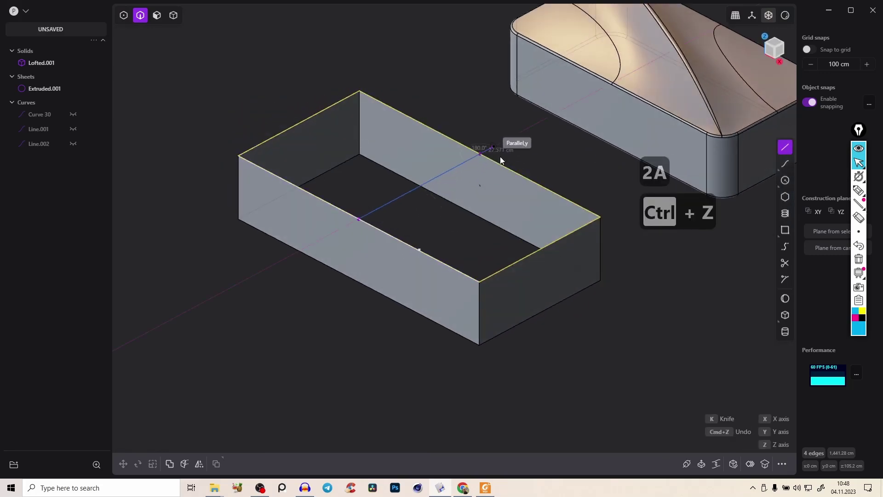
type("2a")
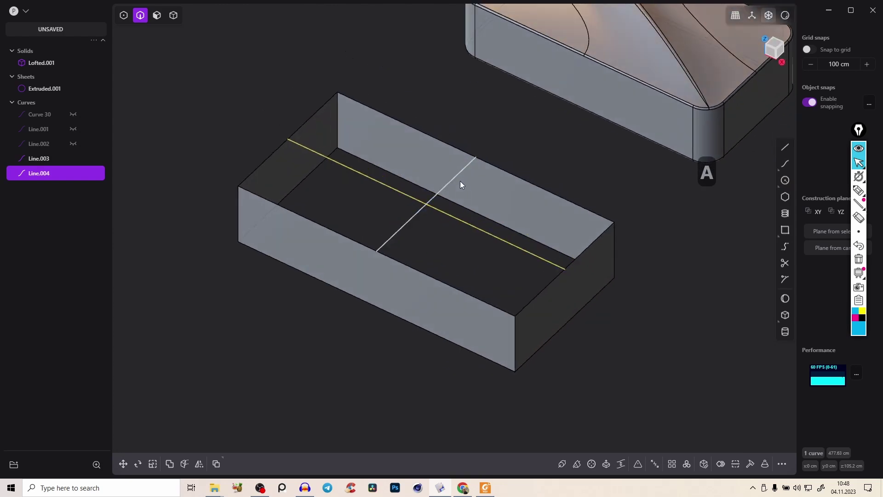
key("2")
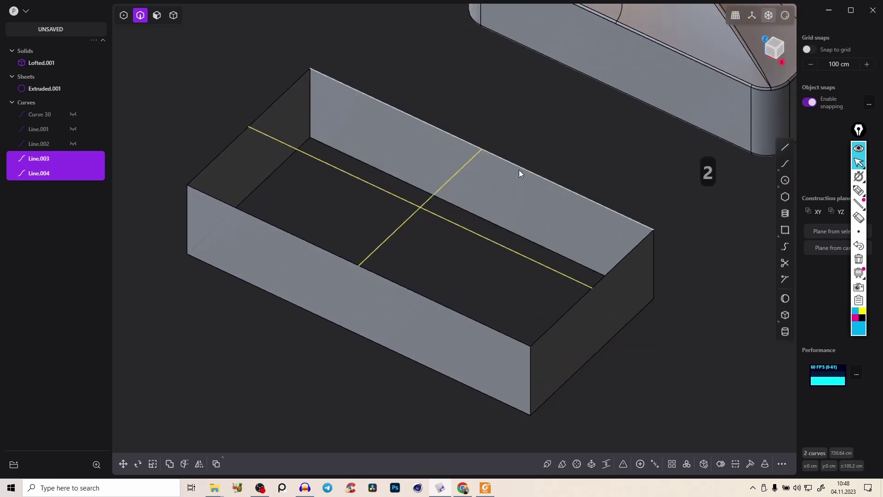
Bend both crossing lines into arches by moving their control points upward.
key("s")
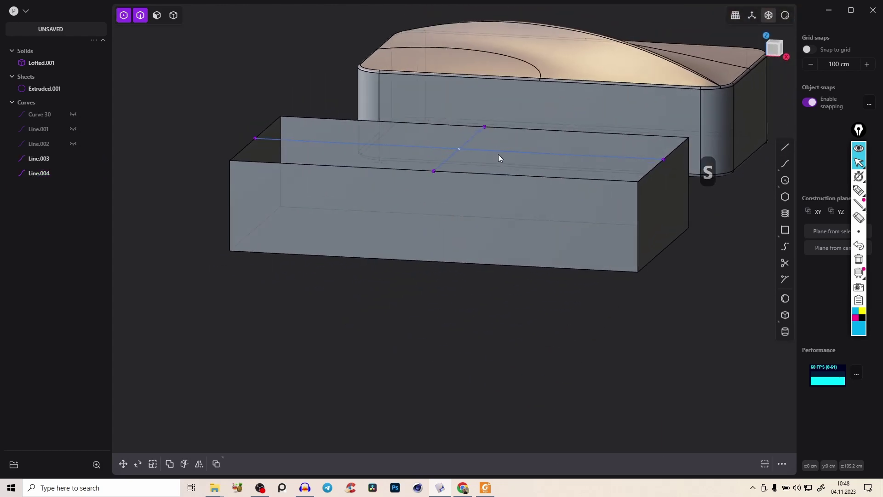
key("g")
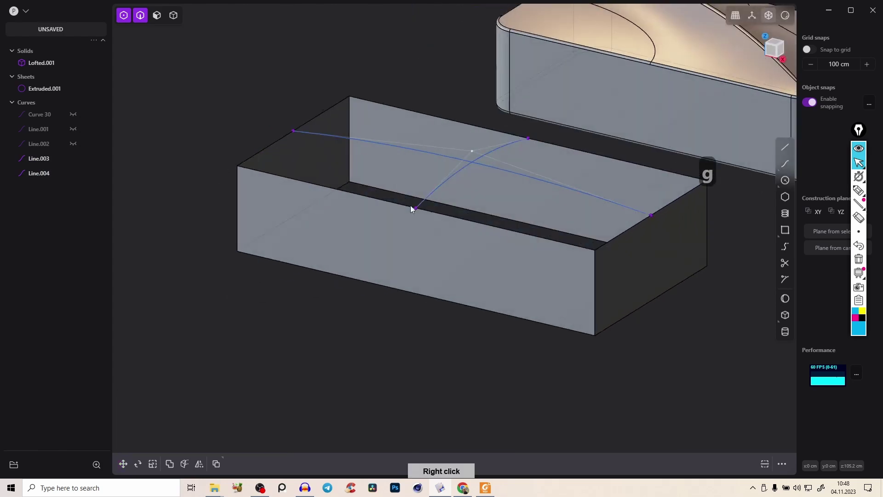
key("2")
Loft a curved top surface through the box rim edges and the two arched curves, adjusting continuity.
key("2")
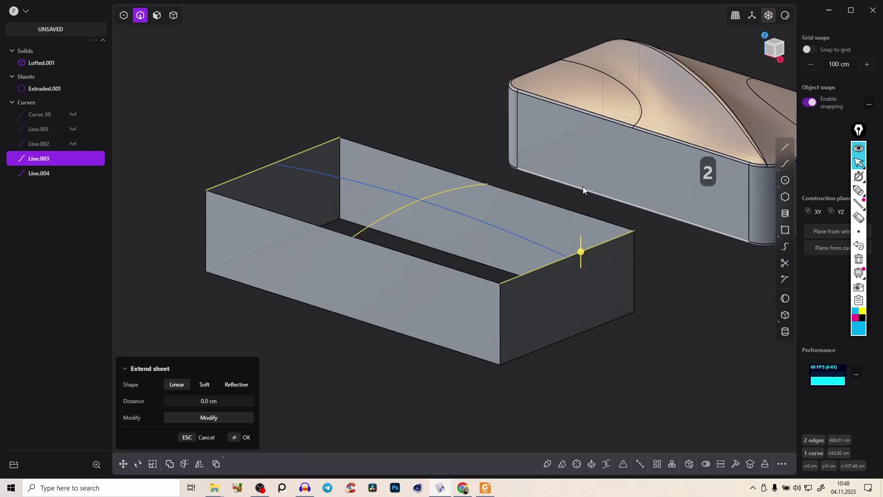
key("1")
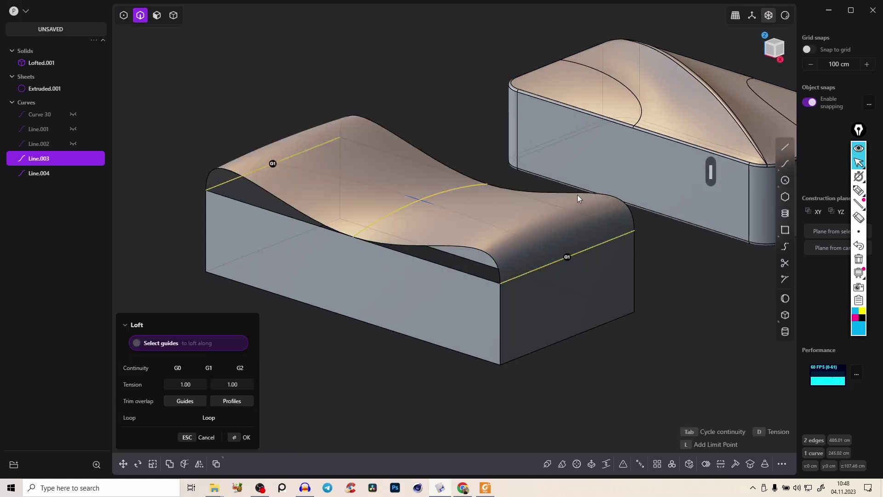
key("Tab")
key("Tab")
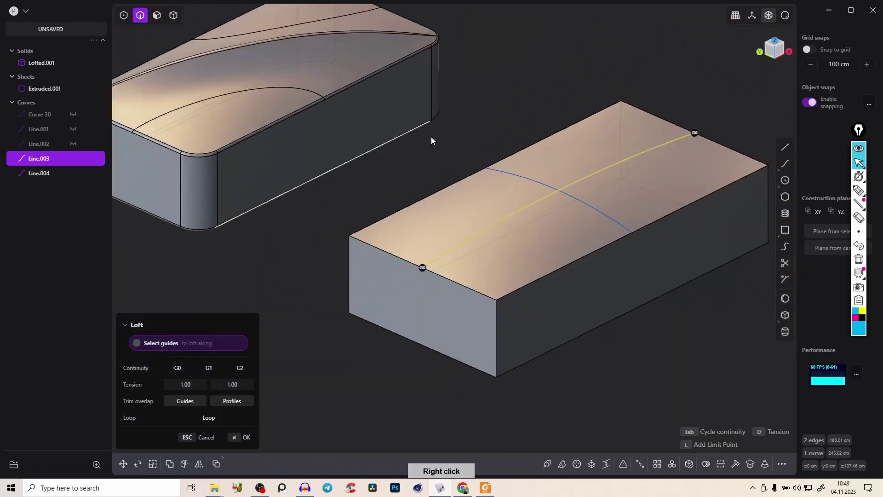
Confirm the lofted top sheet, remove the Extruded.001 walls and hide the helper curves.
key("Tab")
key("h")
key("2")
type("Tabh2")
key("h")
type("Tabh2")
key("Tab")
type("Tabh2")
type("Tabh2")
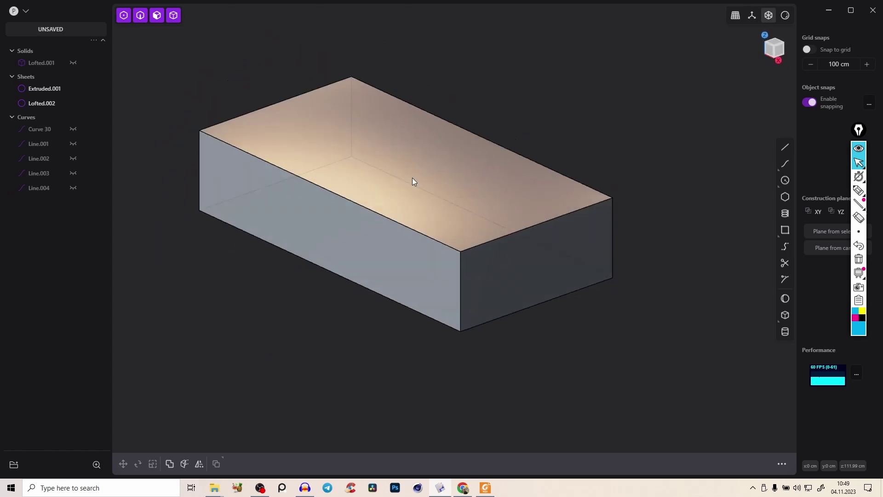
Fillet the box's four vertical corners to about 27 cm, viewed from the top.
key("j")
key("j")
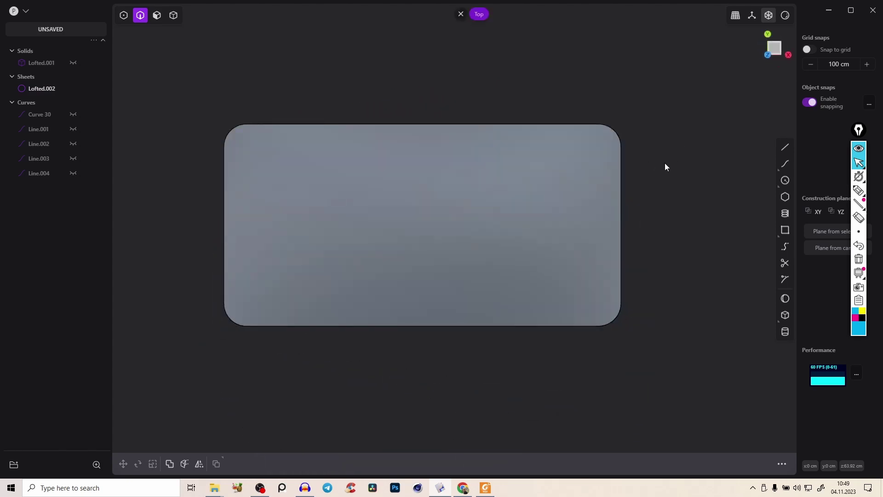
Draw a corner-to-corner diagonal line, lift it 1.687 cm and arch its control point above the top.
key("a")
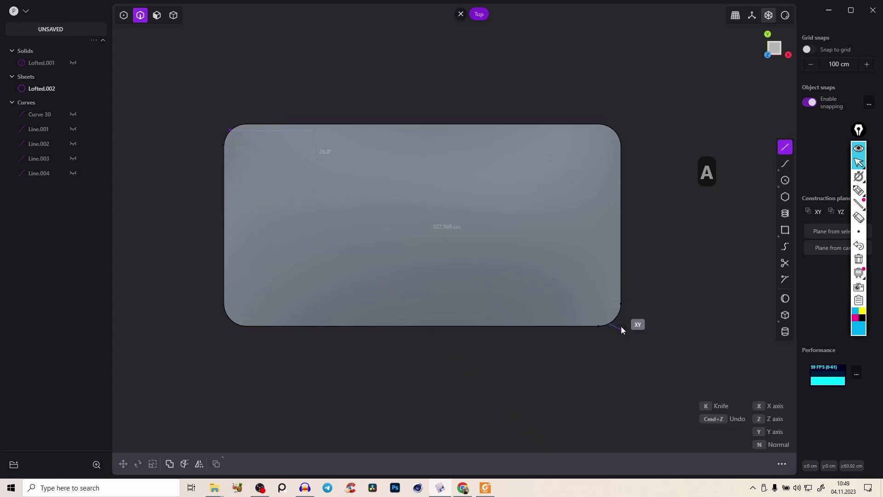
middle_click(623, 265)
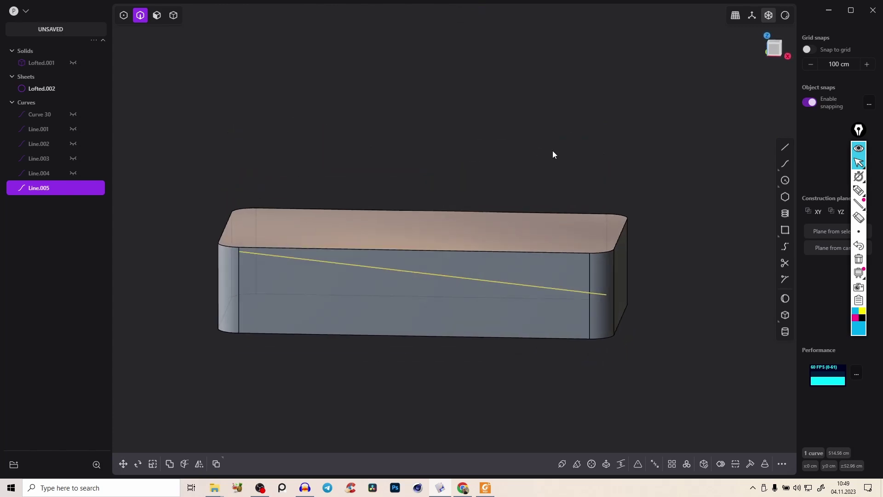
key("g")
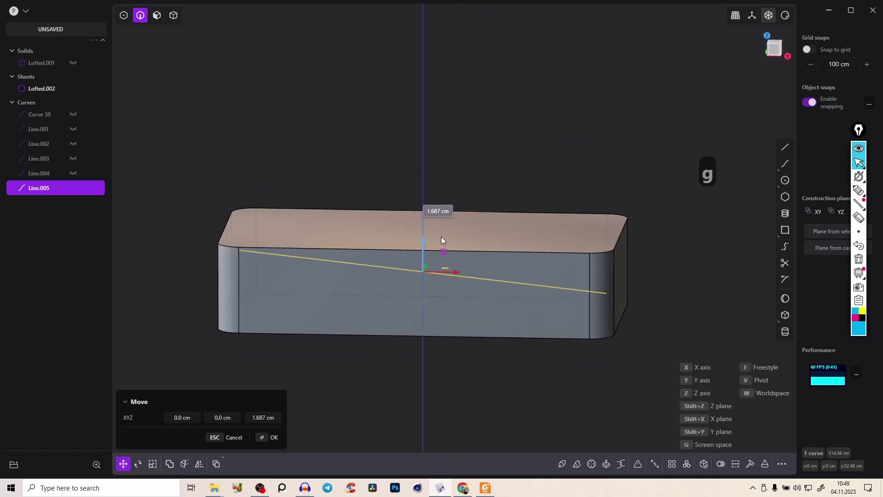
middle_click(614, 258)
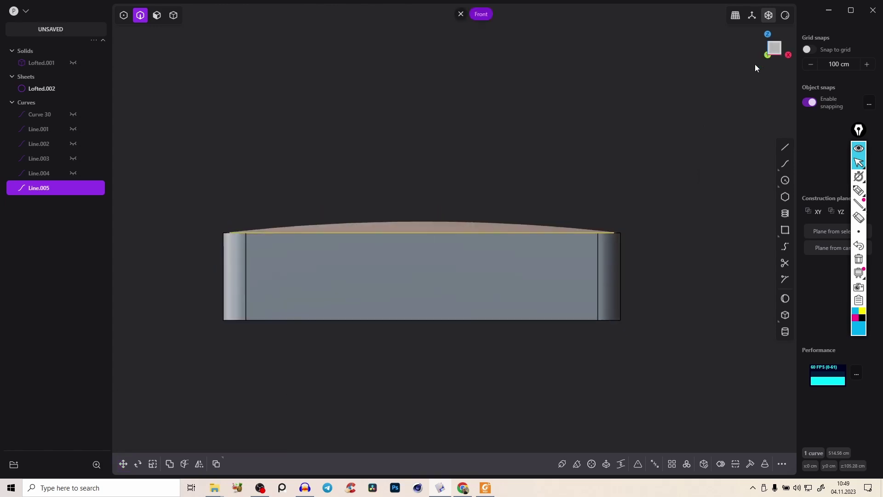
key("s")
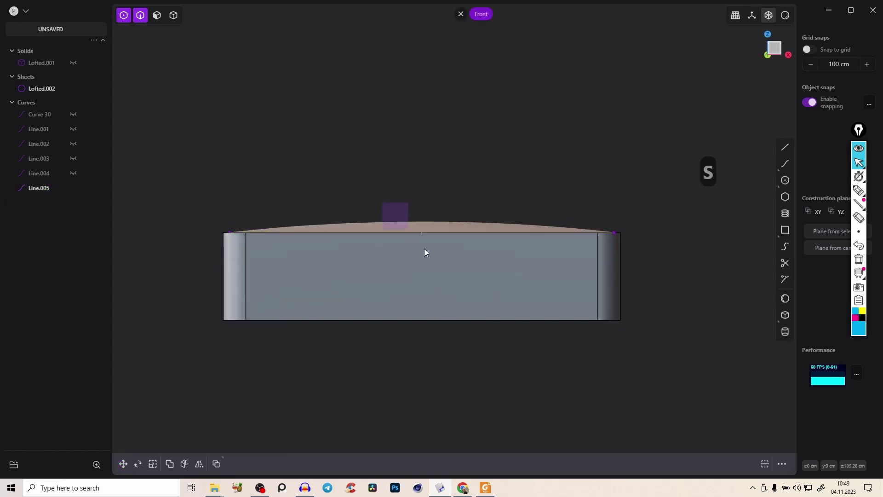
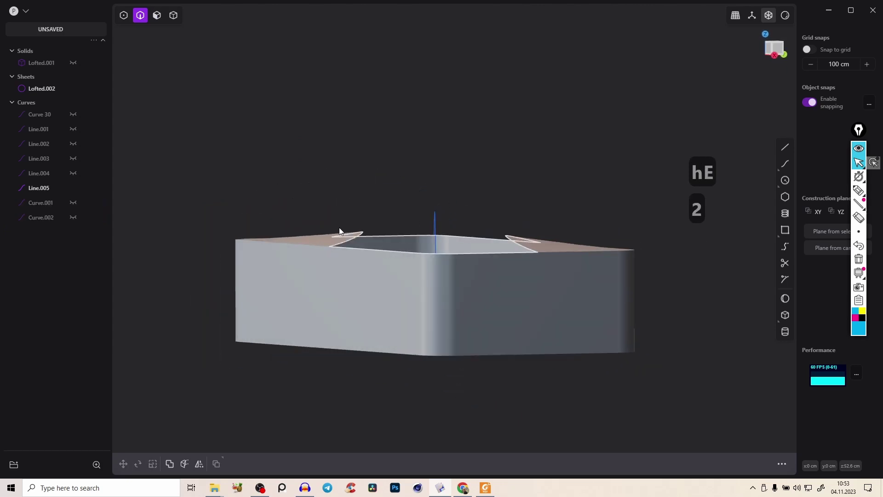
Delete the central top faces, leaving a large opening with two curved end pieces.
key("e")
key("Escape")
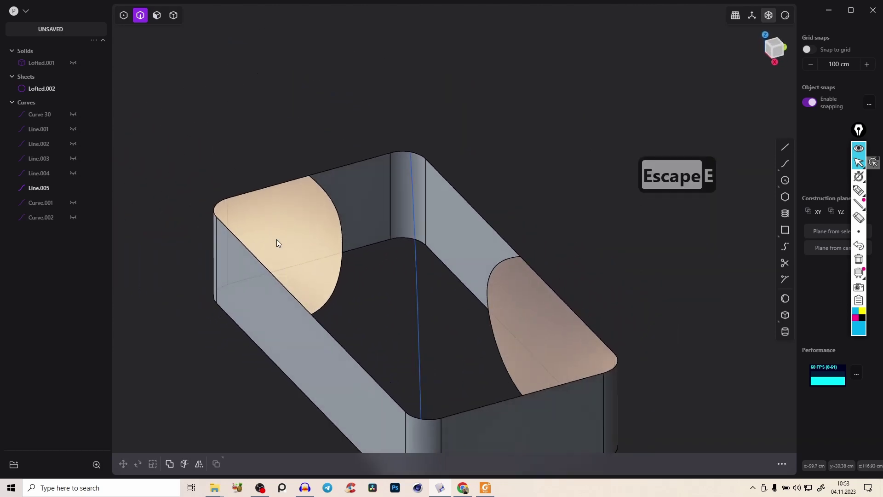
key("2")
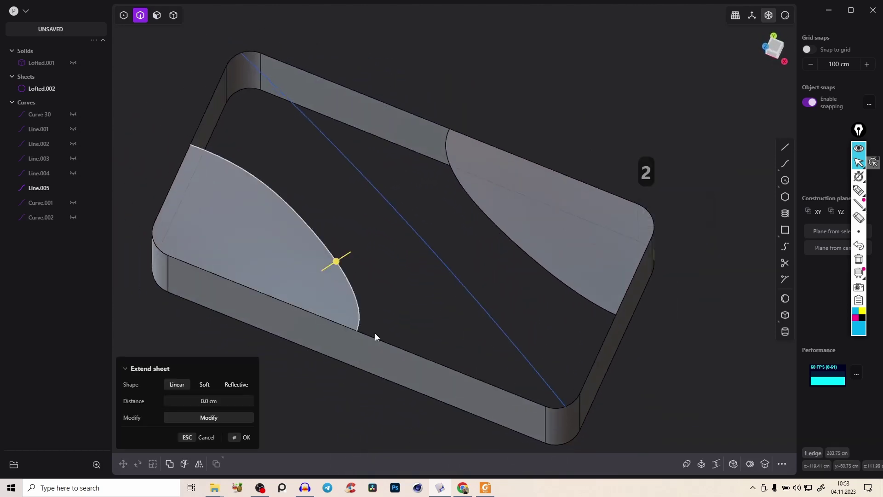
key("1")
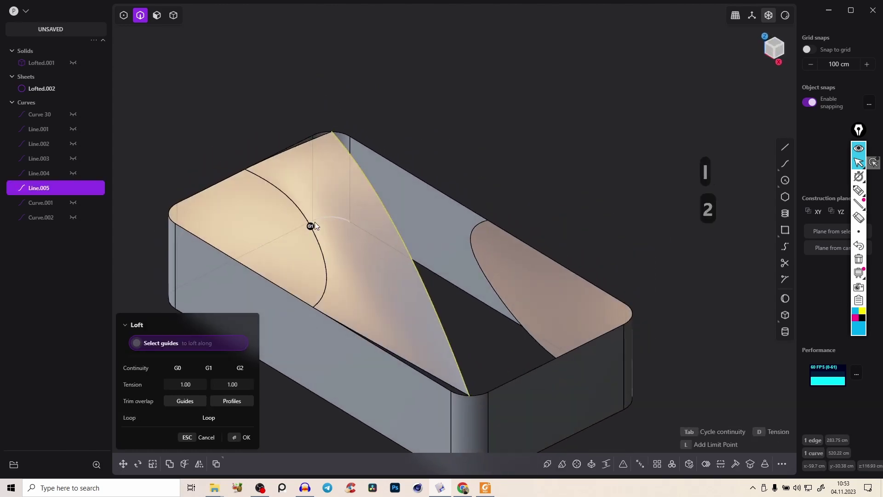
left_click_drag(308, 358, 298, 236)
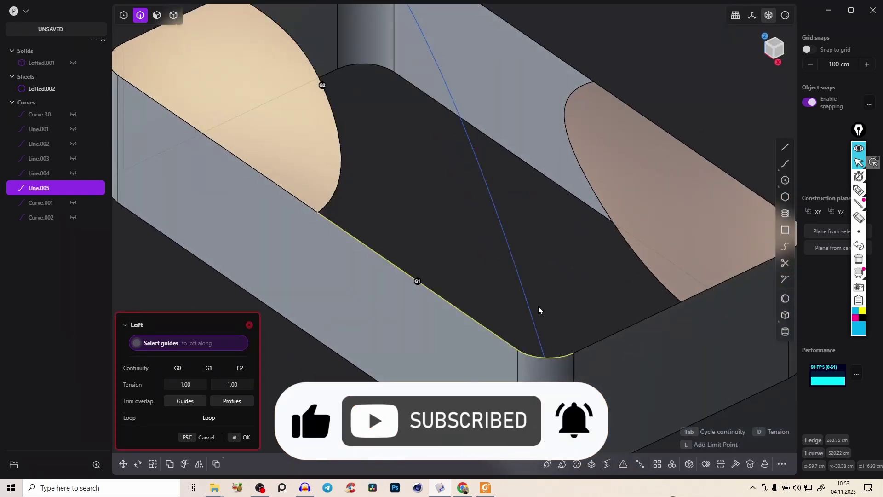
key("Escape")
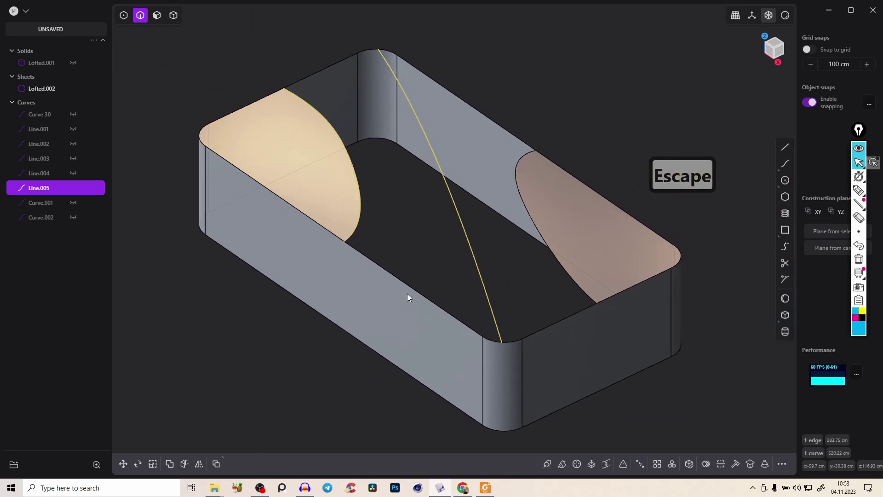
Rest the diagonal curve's endpoints on opposite corners and select the whole open top sheet.
key("Tab")
key("Tab")
key("Tab")
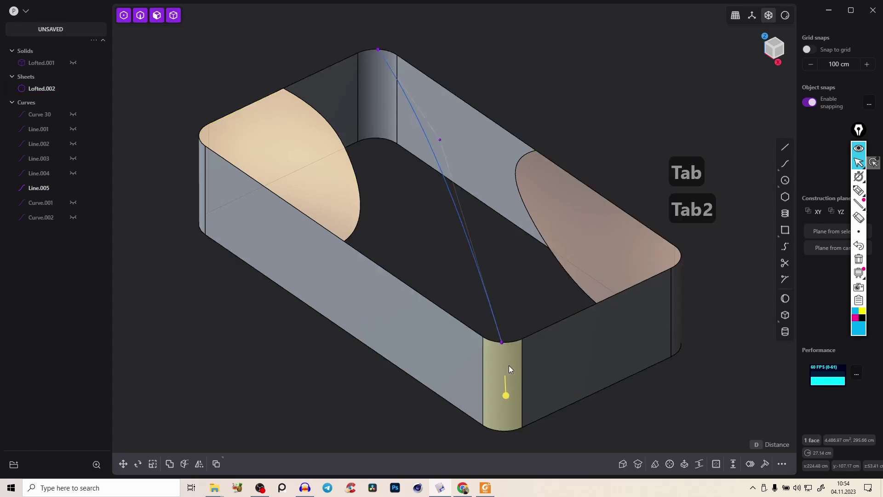
key("ctrl+r")
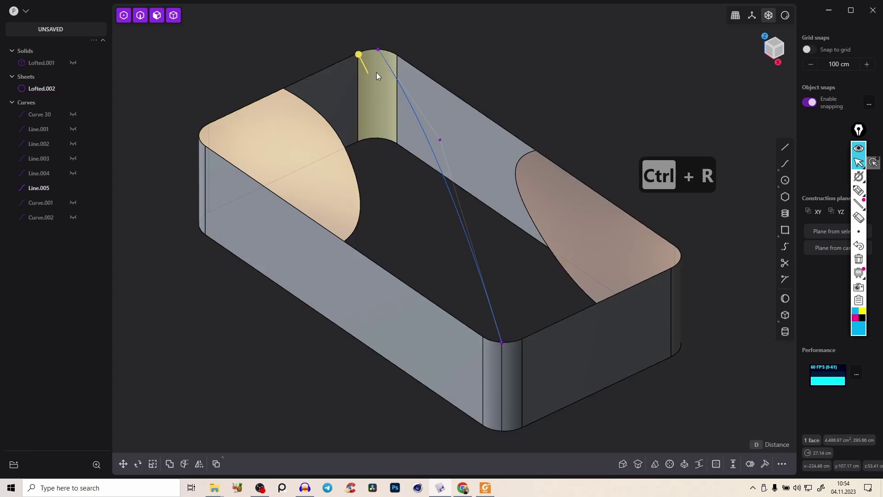
key("ctrl+r")
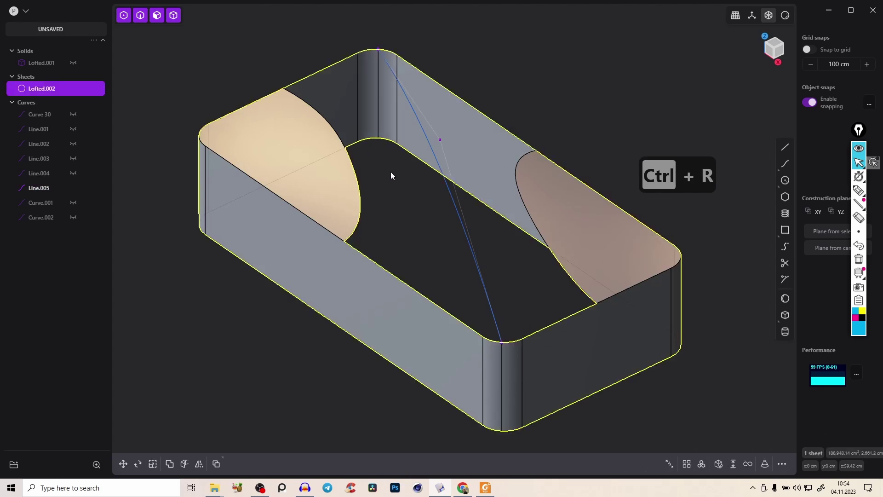
Cancel the sheet extension and patch the left half of the opening up to the diagonal with Quality faces.
key("2")
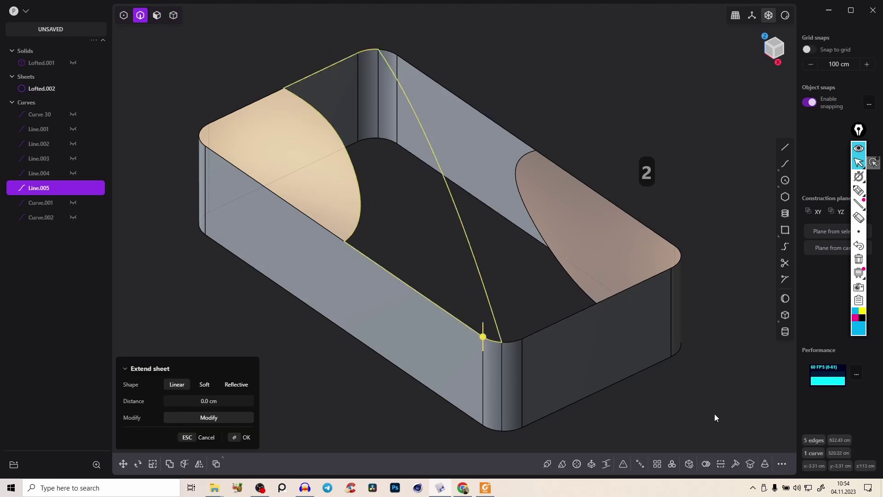
key("ctrl+z")
key("e")
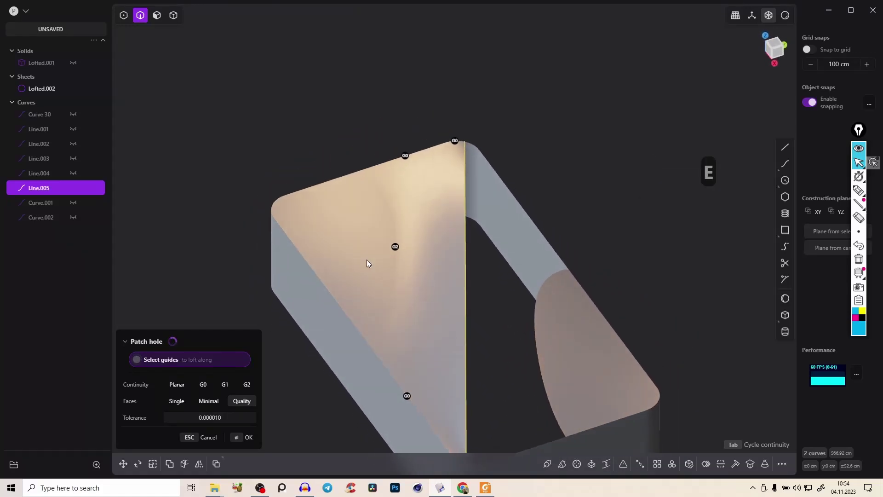
key("e")
key("Tab")
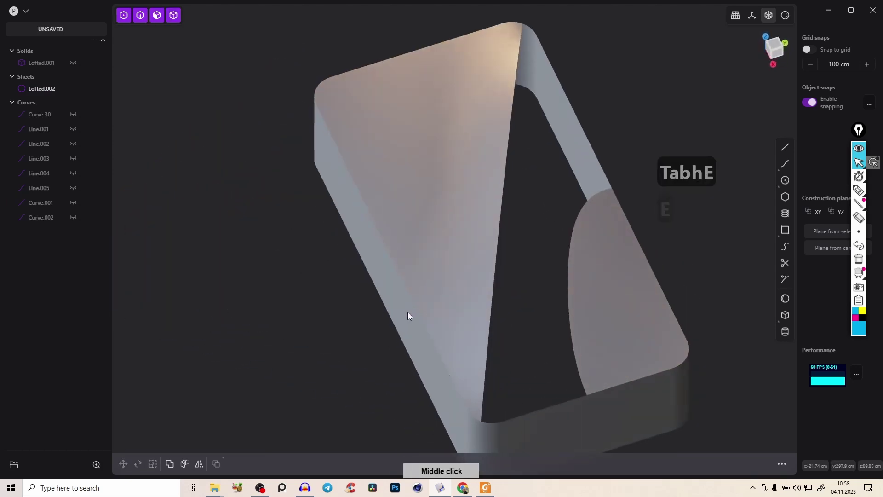
Adjust the new patch sheet's options and confirm it filling one half of the top.
key("e")
type("TabhE")
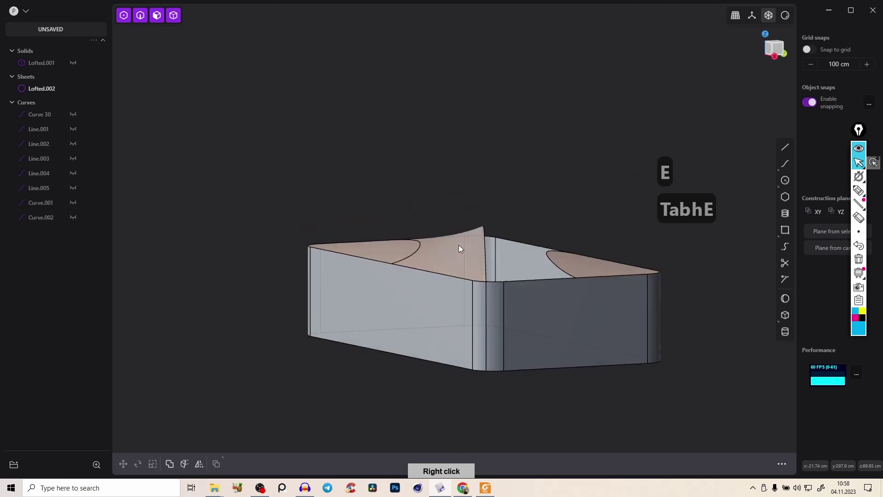
key("e")
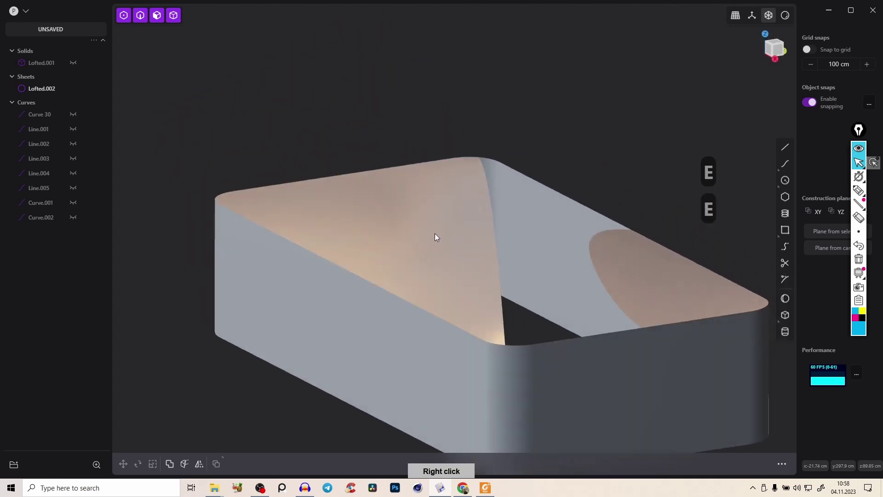
key("e")
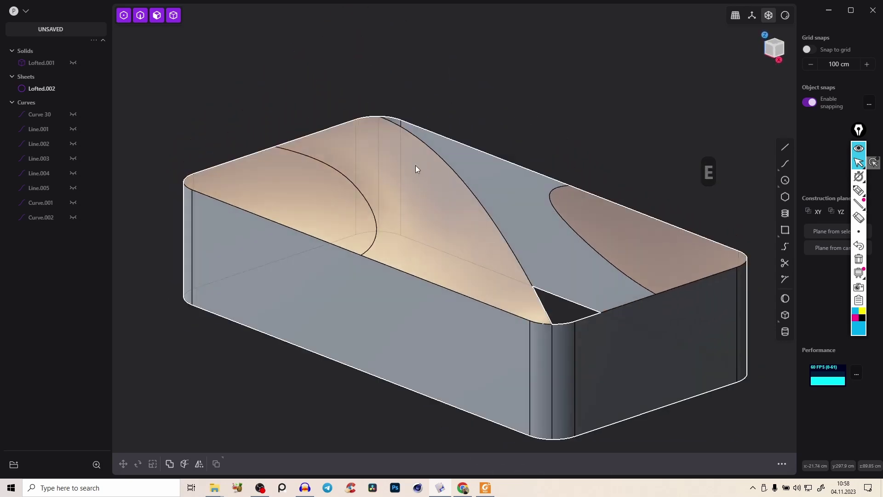
key("3")
key("Escape")
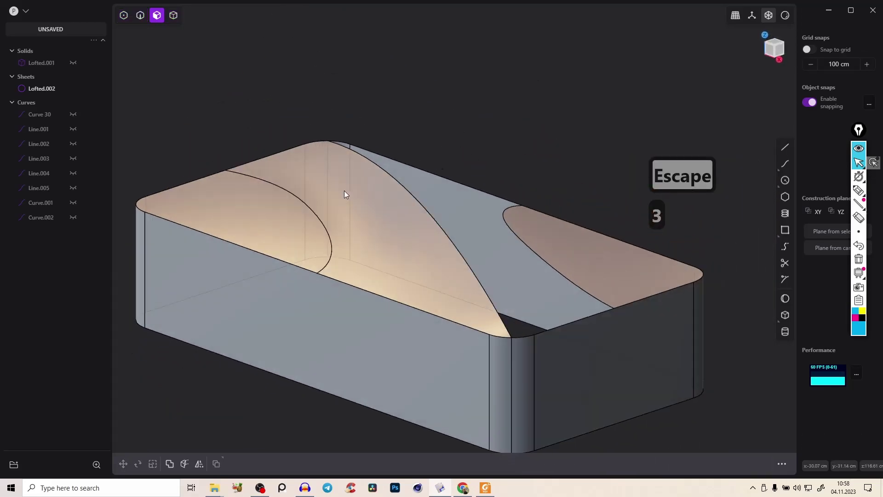
key("e")
key("alt+h")
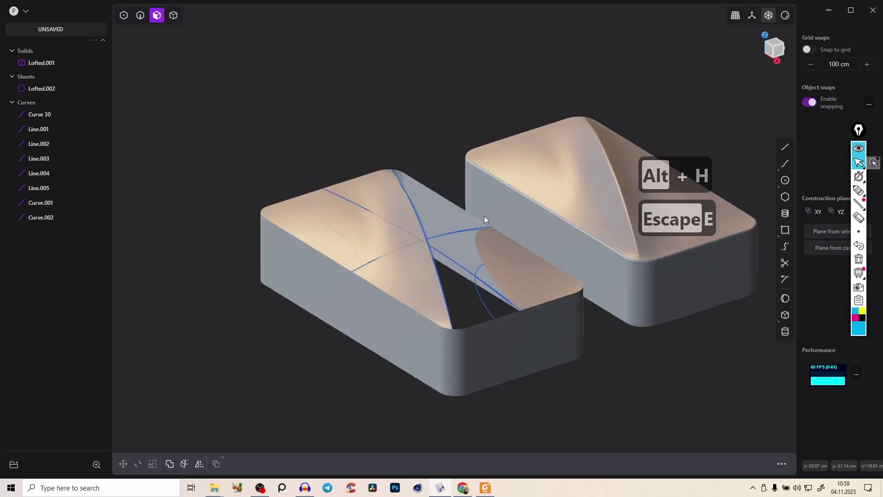
key("Tab")
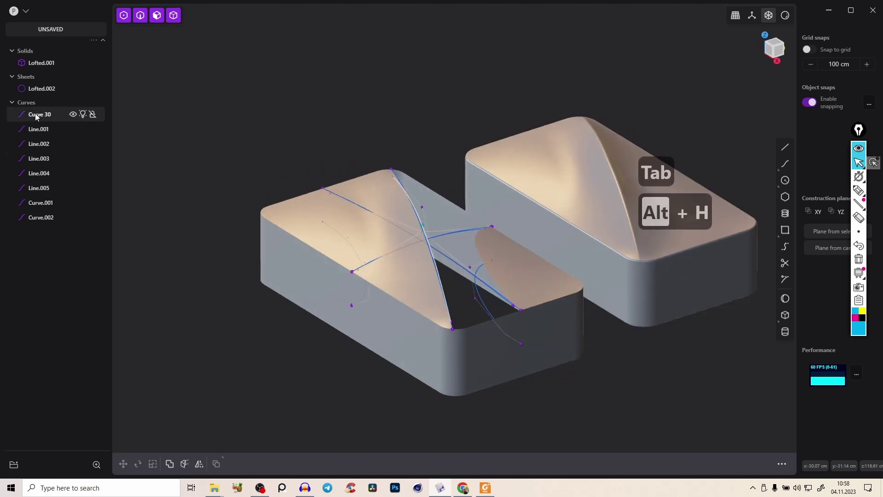
key("h")
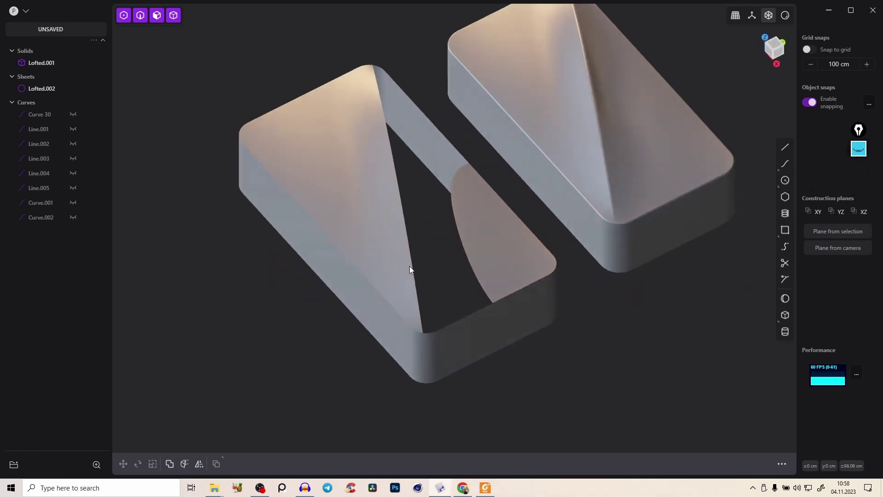
key("Tab")
key("h")
From Top view draw a second corner-to-corner line and imprint it onto the top surfaces.
key("e")
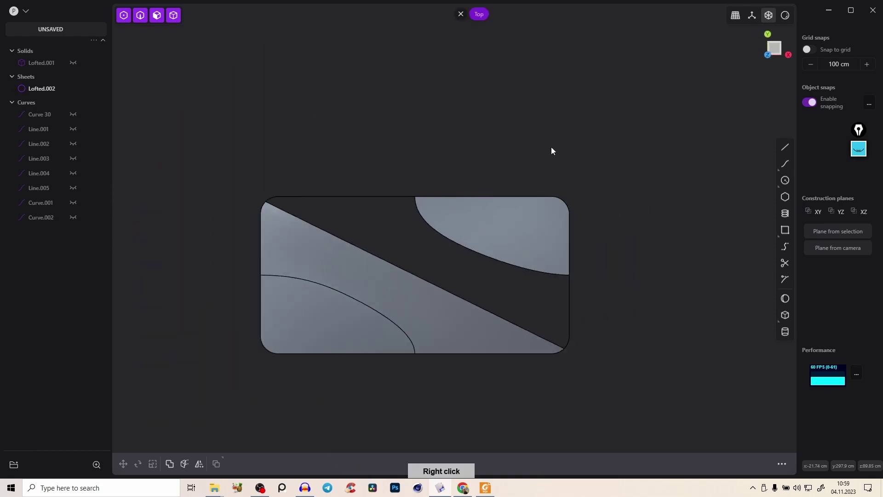
key("a")
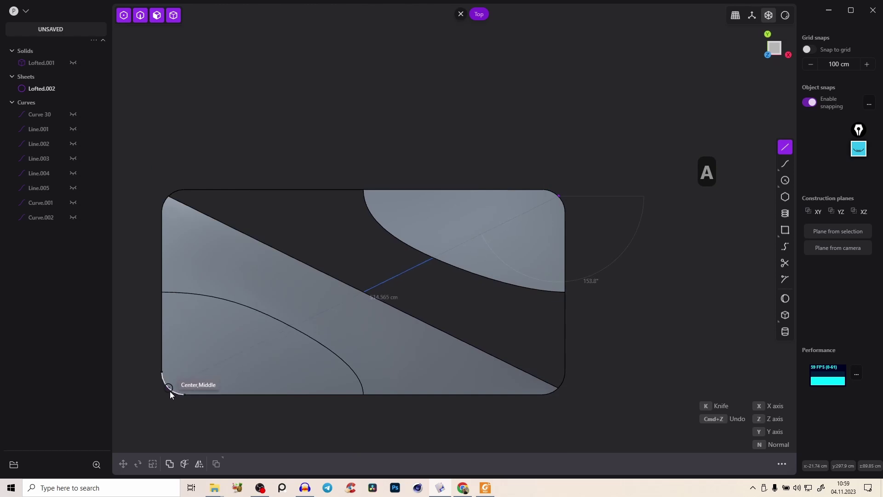
key("!")
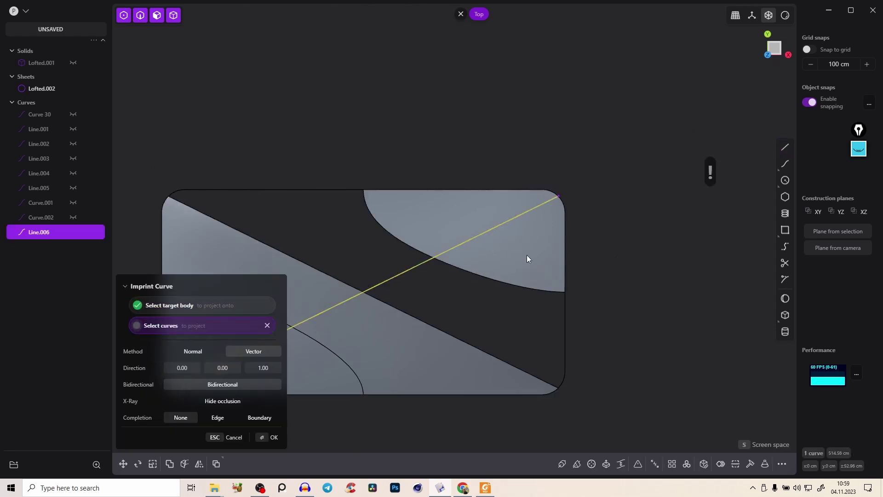
Return to perspective and start a fillet on the right-hand patch's curved edge at the wall.
type("2x")
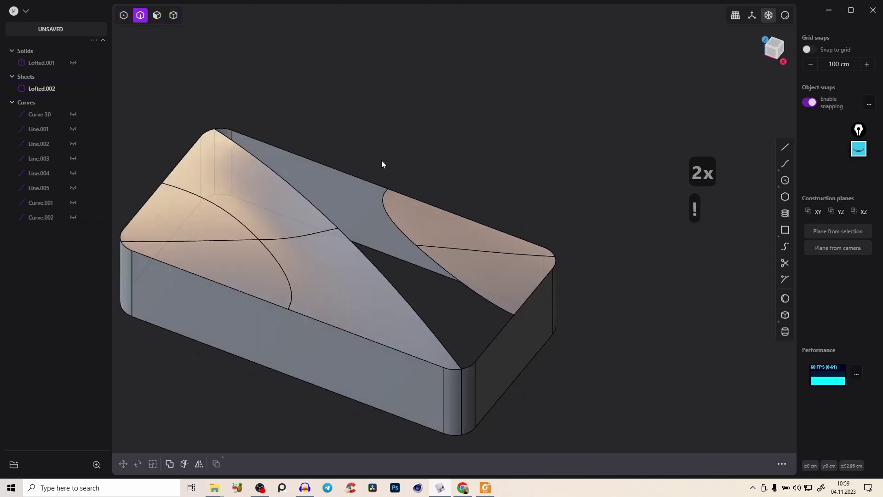
key("BackSpace")
type("e")
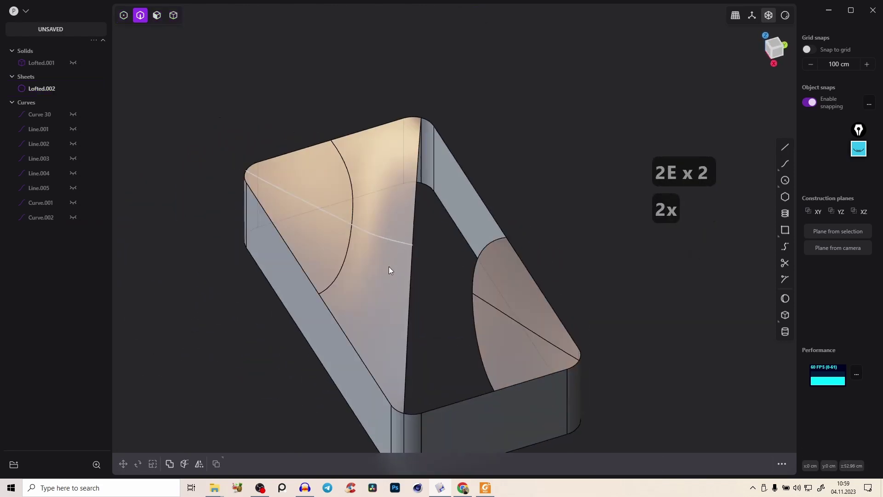
key("2")
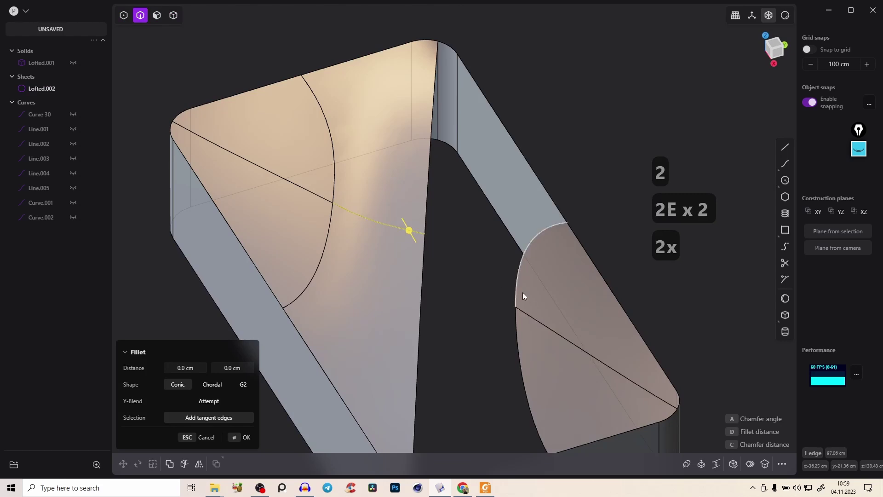